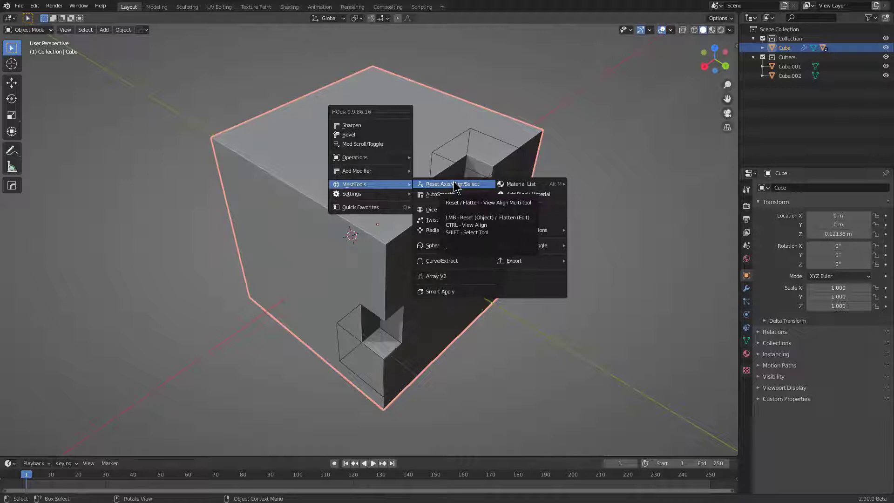
Step: Align the viewport square onto the cube's FRONT face using HOps View Align, switching to orthographic
left_click(460, 178)
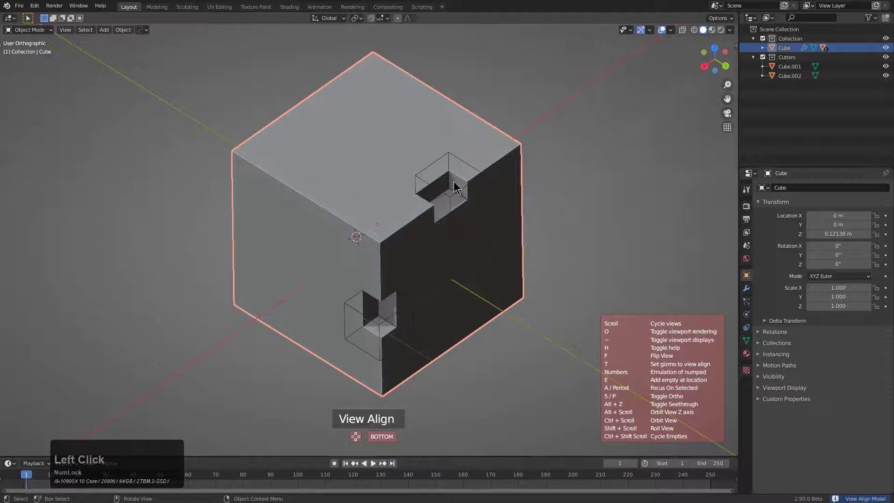
scroll("up", 3)
scroll("up", 3)
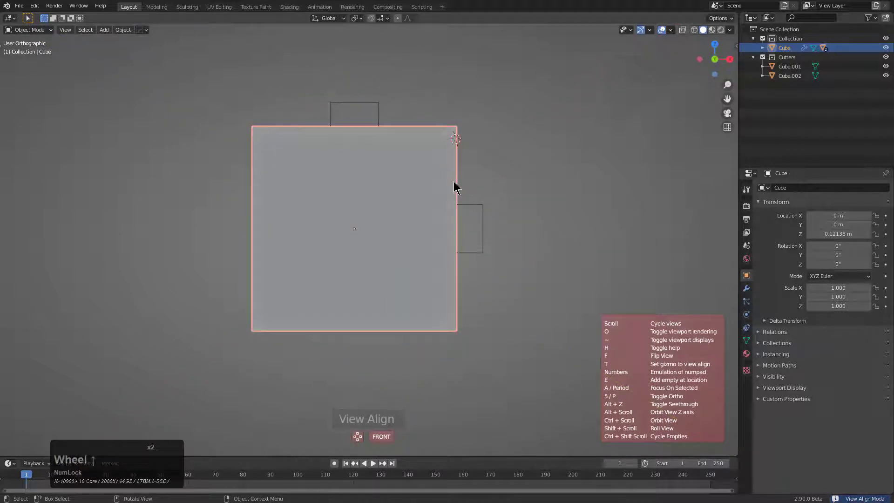
left_click(459, 178)
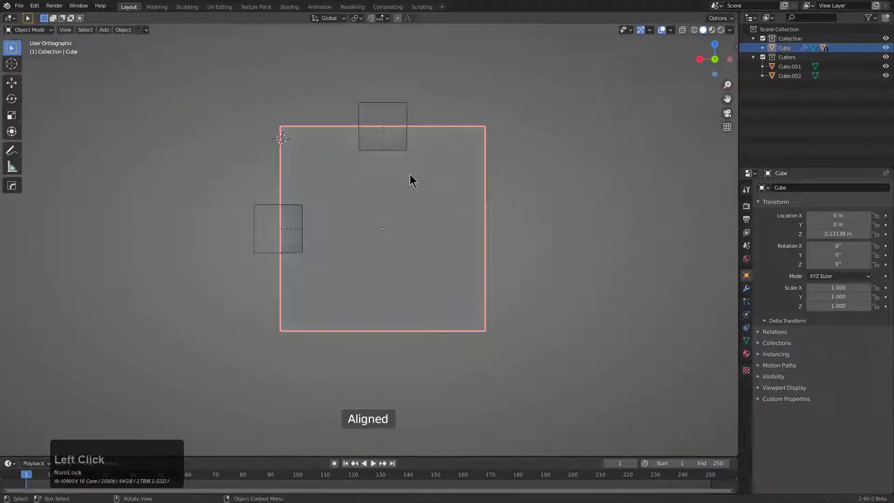
Step: Zoom and orbit back out to see the notched cube with its two box cutters
scroll("up", 3)
scroll("down", 3)
middle_click(455, 178)
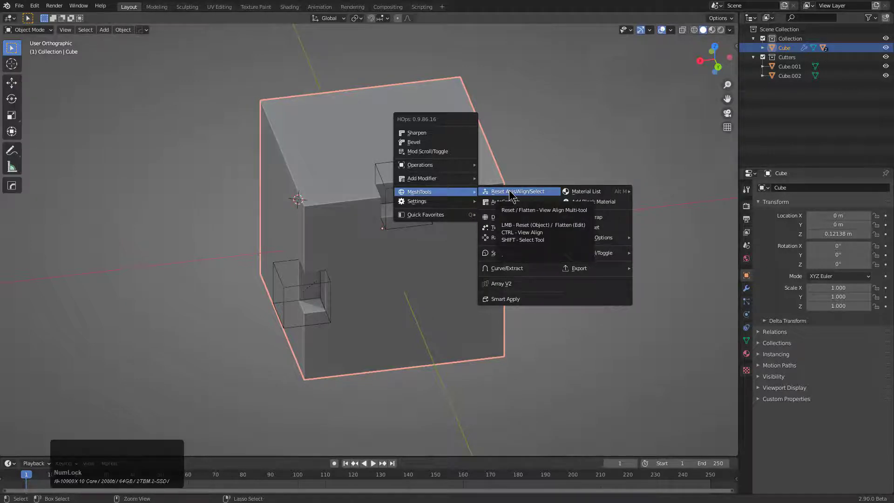
Step: Run View Align again, cycle through alignment options, confirm, and orbit away
left_click(515, 187)
scroll("up", 3)
scroll("up", 3)
scroll("up", 3)
left_click(515, 188)
middle_click(420, 200)
middle_click(456, 267)
Step: Check the view via numpad front and HOps Viewport's Align View, then enter Edit Mode with the HOps menu up
key("KP_1")
middle_click(486, 226)
middle_click(442, 237)
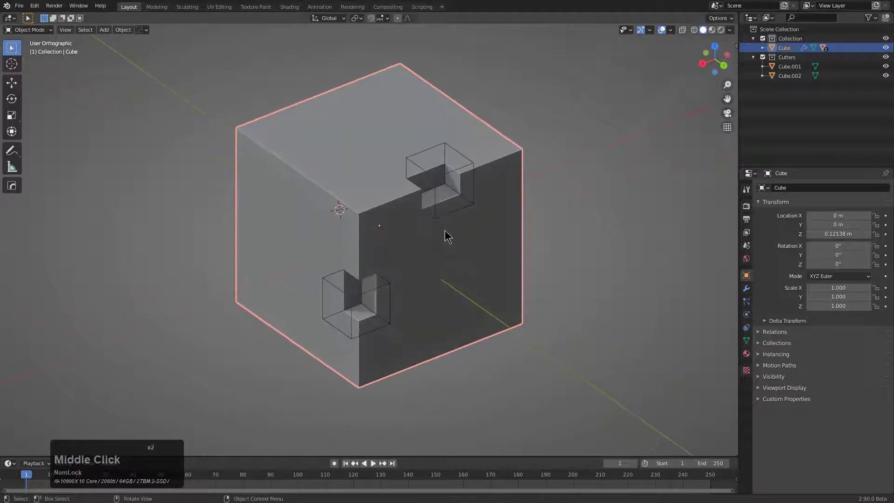
key("alt+v")
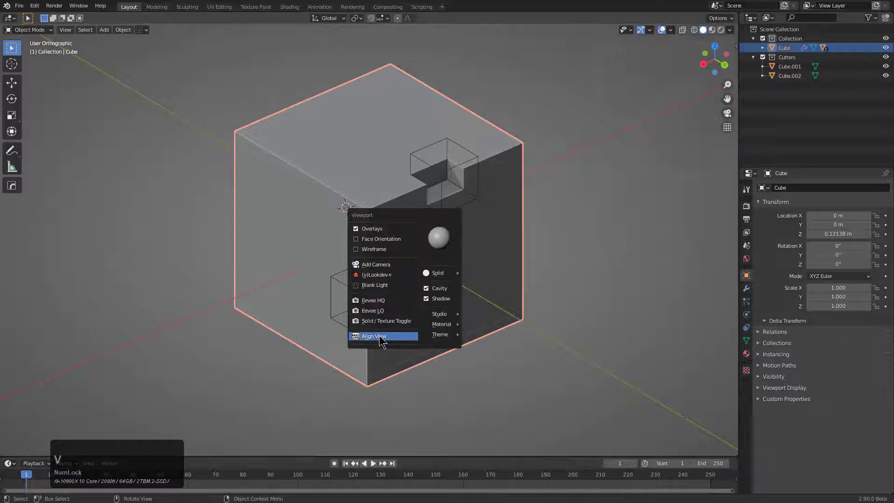
key("Escape")
key("q")
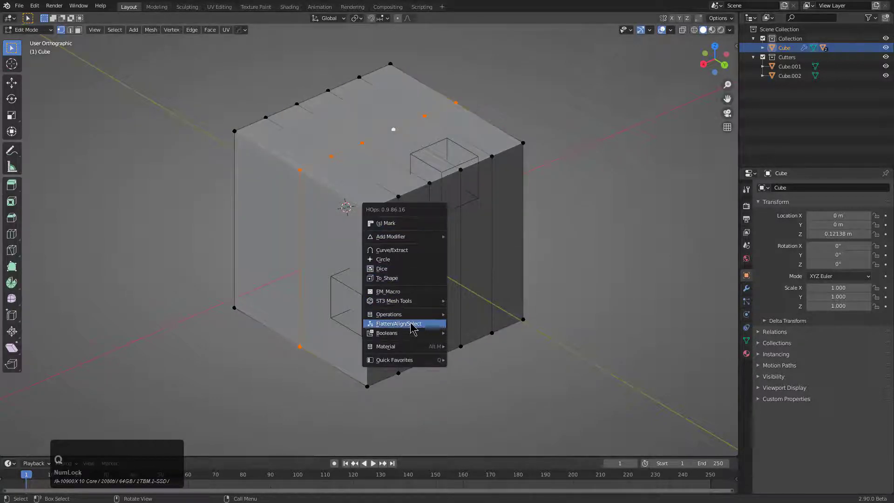
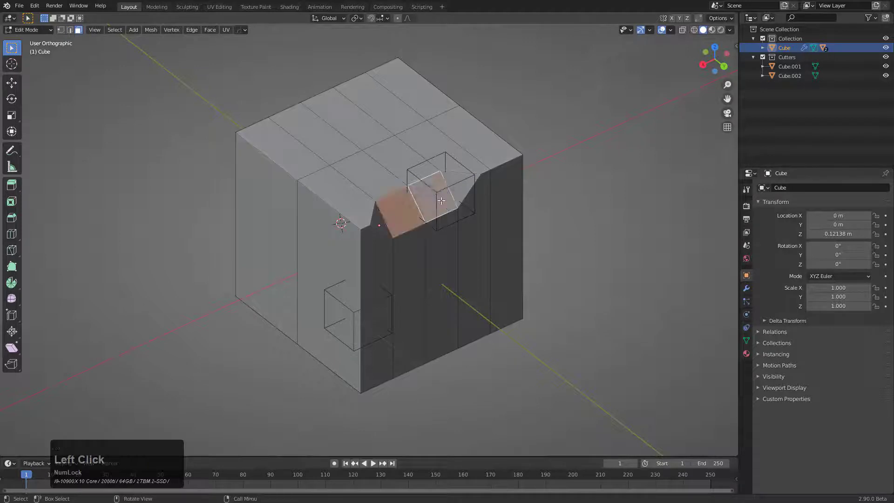
Step: Align the view square to the selected face with Flatten/Align/Select and return to Object Mode
left_click(427, 297)
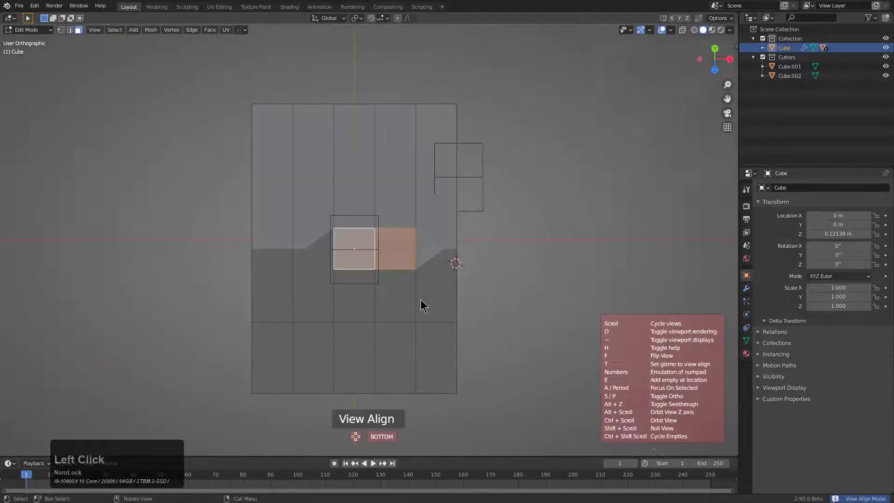
scroll("up", 3)
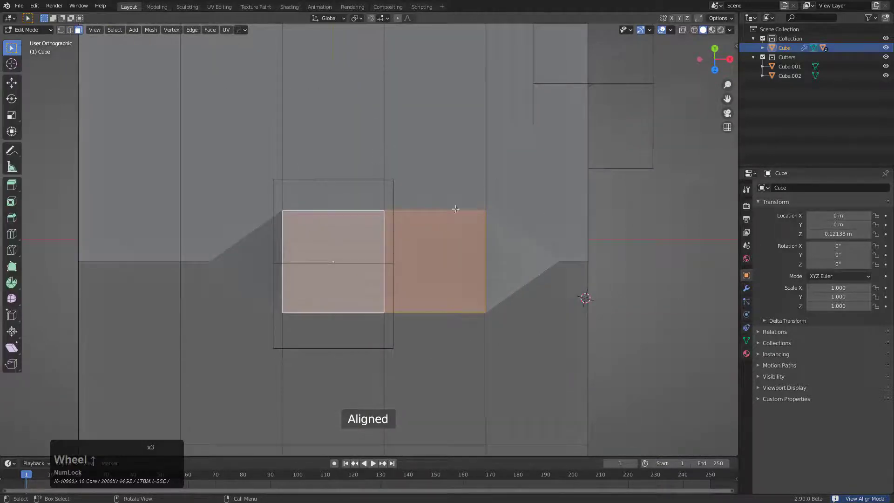
scroll("down", 3)
key("q")
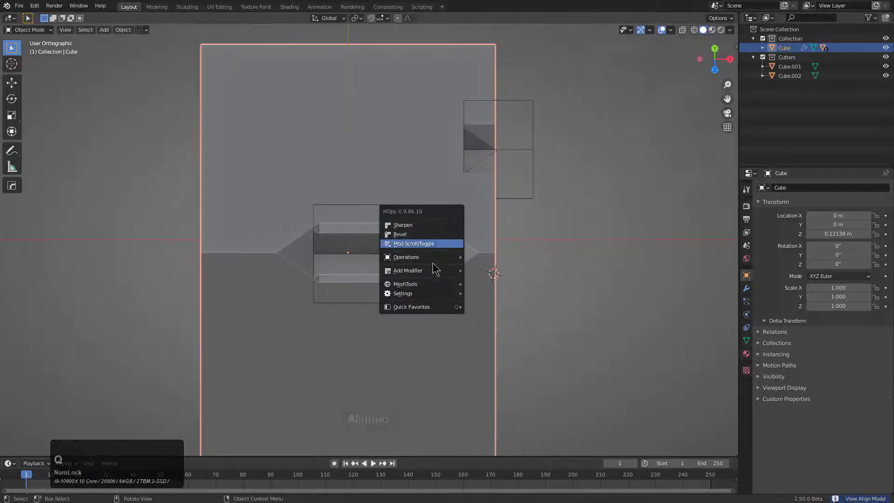
key("q")
Step: In View Align, add the first Align_Empty storing the aligned orientation, then inspect it with overlays and wireframe toggled
left_click(501, 282)
key("e")
left_click(502, 282)
scroll("down", 3)
middle_click(398, 232)
key("alt+z")
middle_click(415, 234)
key("z")
middle_click(412, 258)
middle_click(397, 221)
key("KP_1")
middle_click(442, 190)
scroll("up", 3)
Step: Align to another face and add a second Align_Empty storing that view orientation
key("2")
left_click(430, 188)
key("b")
left_click(477, 230)
key("q")
left_click(454, 333)
left_click(451, 337)
key("e")
left_click(451, 335)
Step: Return to front view, deselect everything and orbit to see the cube with both empties
key("KP_1")
middle_click(411, 294)
scroll("down", 3)
key("alt+a")
middle_click(423, 291)
Step: Start HOps Viewport Align View and cycle through saved orientations toward Align_Empty
key("v")
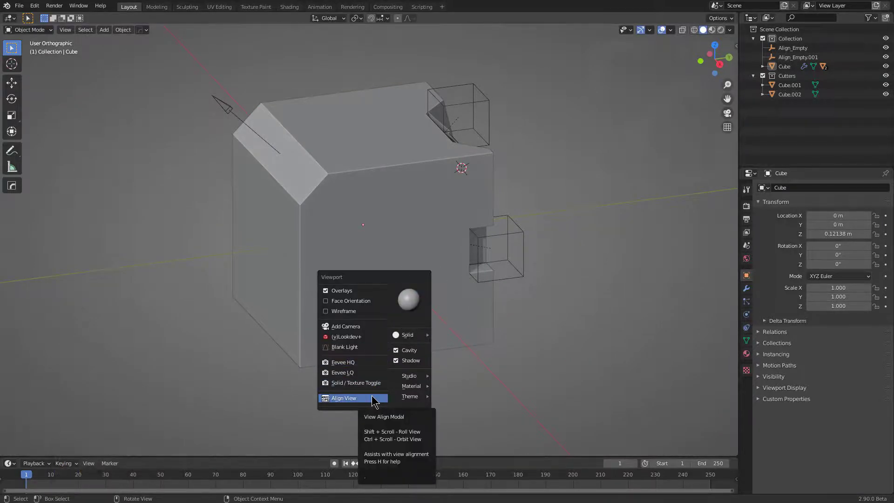
left_click(374, 398)
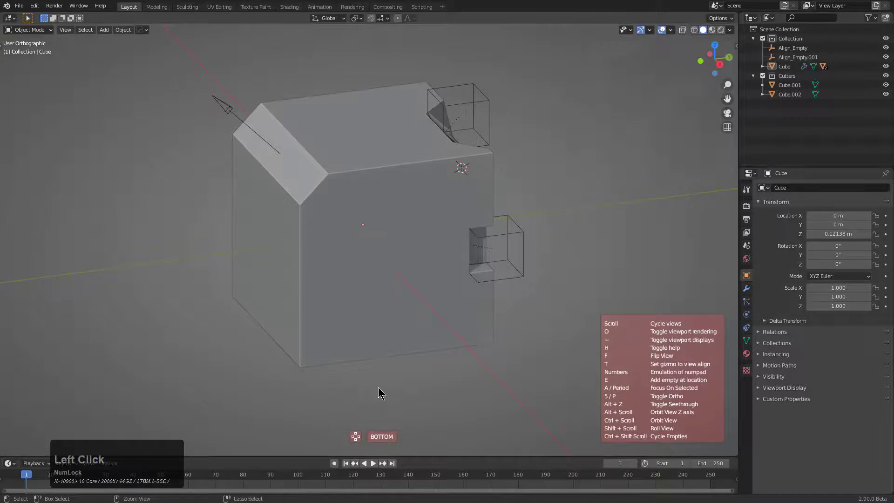
scroll("up", 3)
scroll("up", 3)
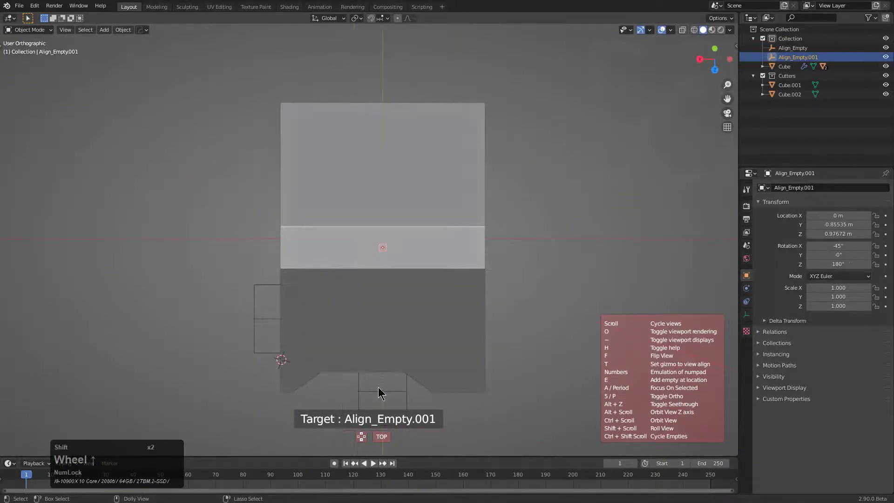
scroll("up", 3)
scroll("up", 3)
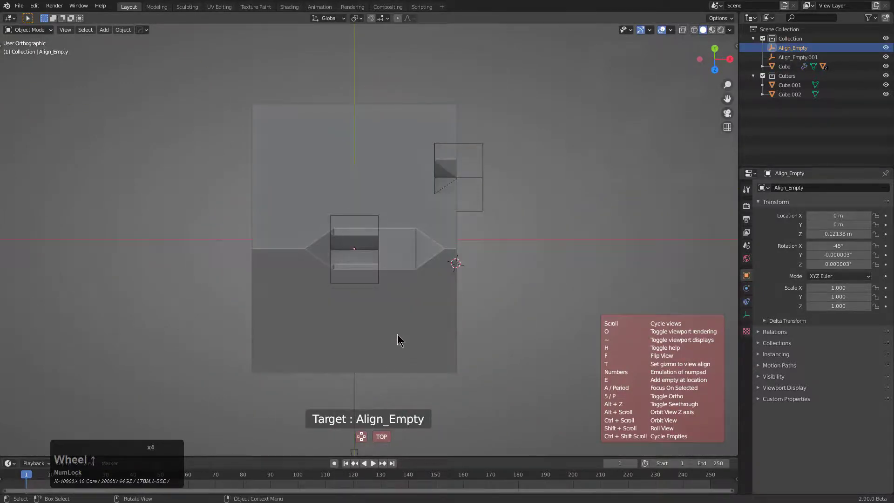
scroll("down", 3)
scroll("down", 3)
scroll("up", 3)
scroll("down", 3)
scroll("up", 3)
scroll("up", 3)
Step: Settle on Align_Empty's 45° orientation, confirm it, and zoom in on the cube's slanted corner and upper cutter
scroll("down", 3)
scroll("up", 3)
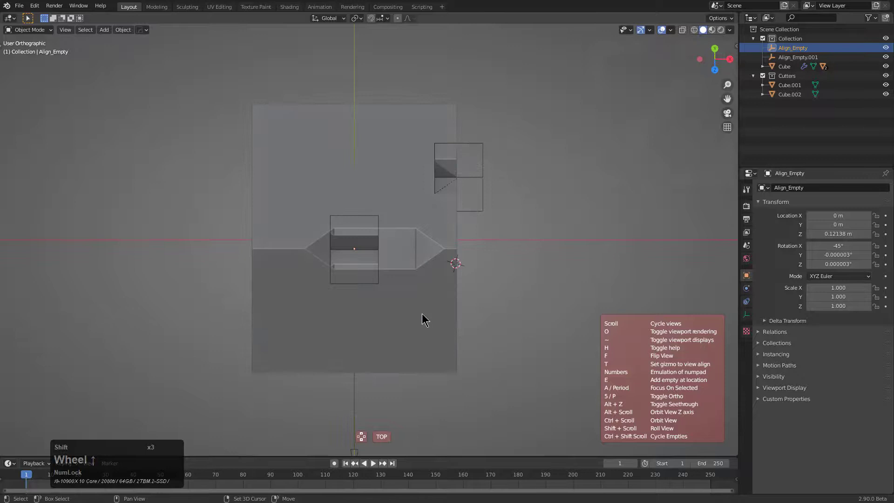
scroll("up", 3)
scroll("down", 3)
scroll("up", 3)
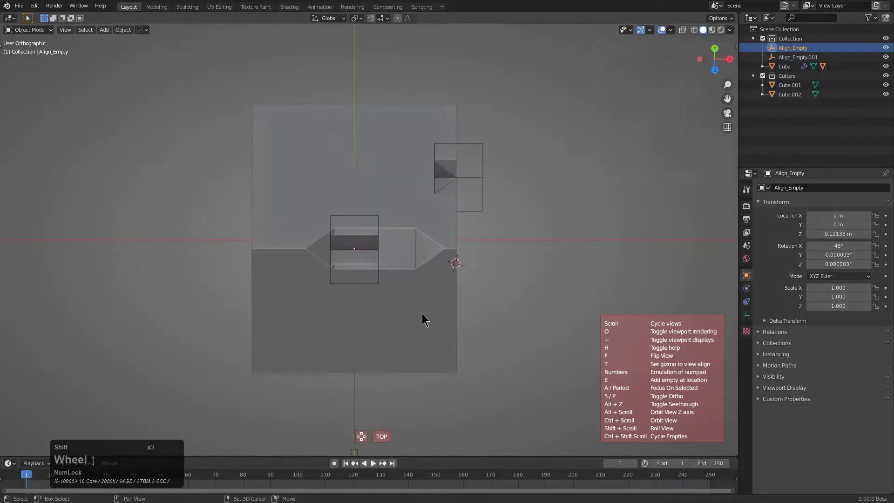
scroll("up", 3)
scroll("down", 3)
scroll("down", 3)
scroll("down", 3)
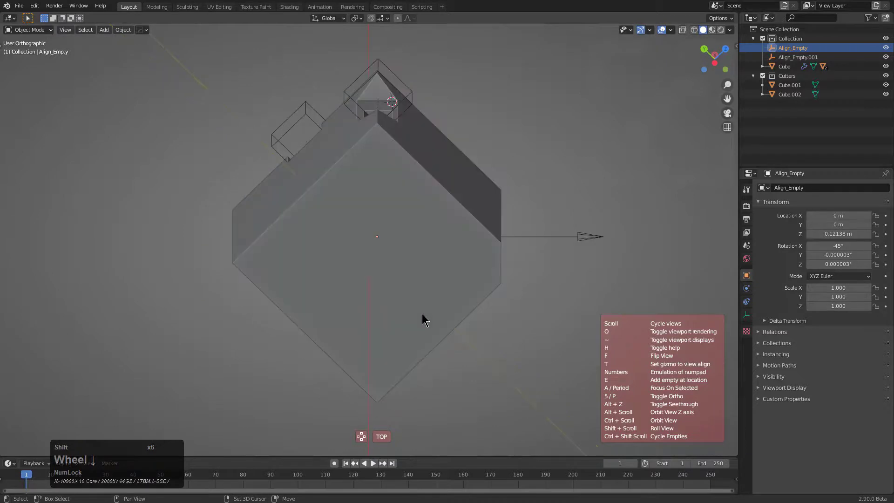
scroll("down", 3)
left_click(424, 315)
middle_click(414, 249)
scroll("up", 3)
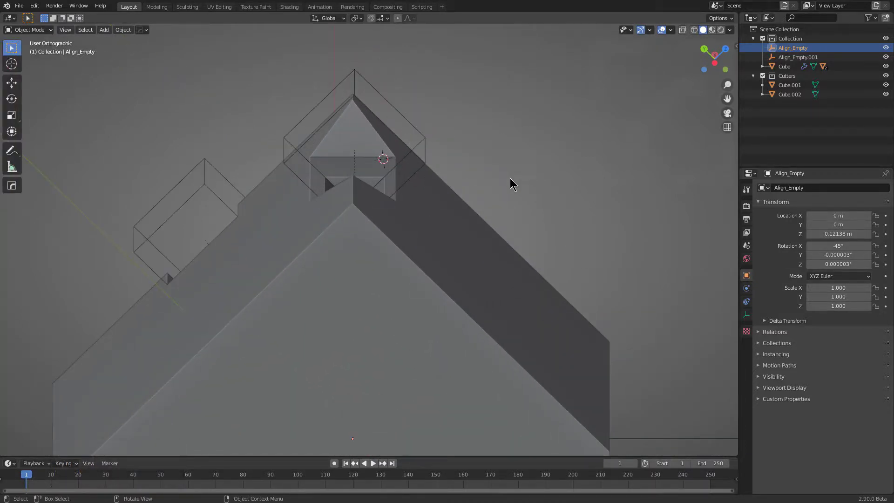